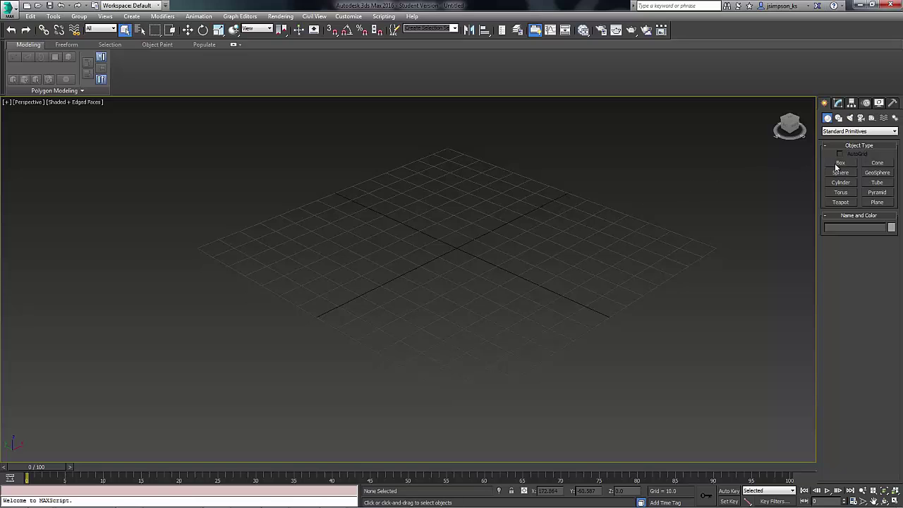
Create a 24 x 24 x 93 box at the origin via Keyboard Entry
{"action": "left_click", "coordinate": [839, 167]}
{"action": "left_click", "coordinate": [858, 264]}
{"action": "left_click", "coordinate": [859, 267]}
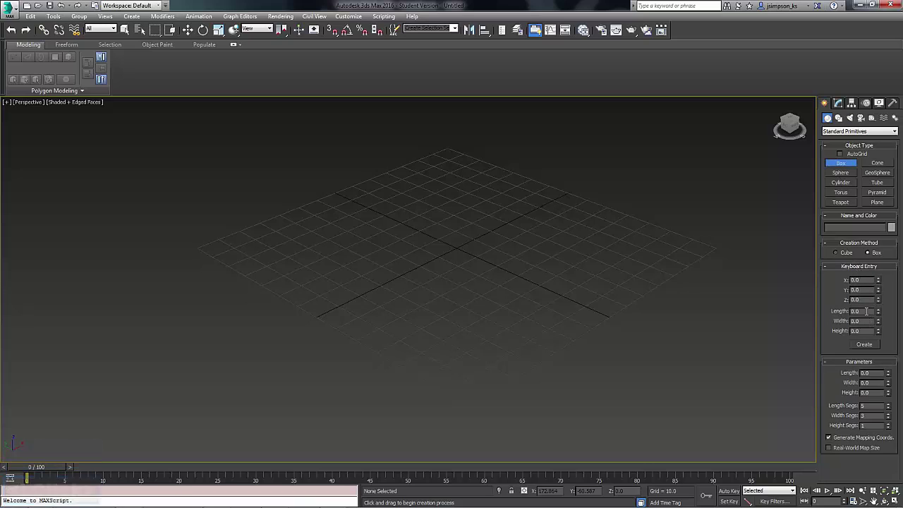
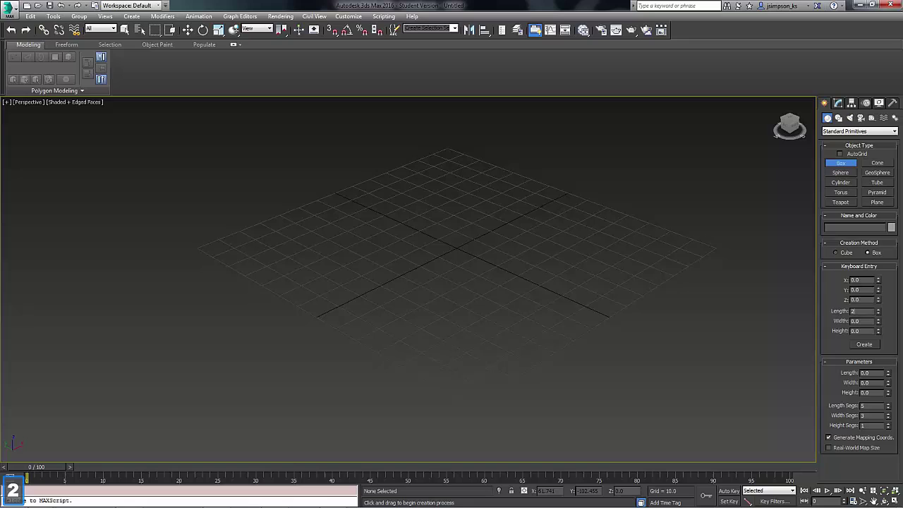
{"action": "type", "text": "24"}
{"action": "key", "text": "Tab"}
{"action": "key", "text": "Tab"}
{"action": "key", "text": "BackSpace"}
{"action": "type", "text": "993"}
{"action": "key", "text": "Return"}
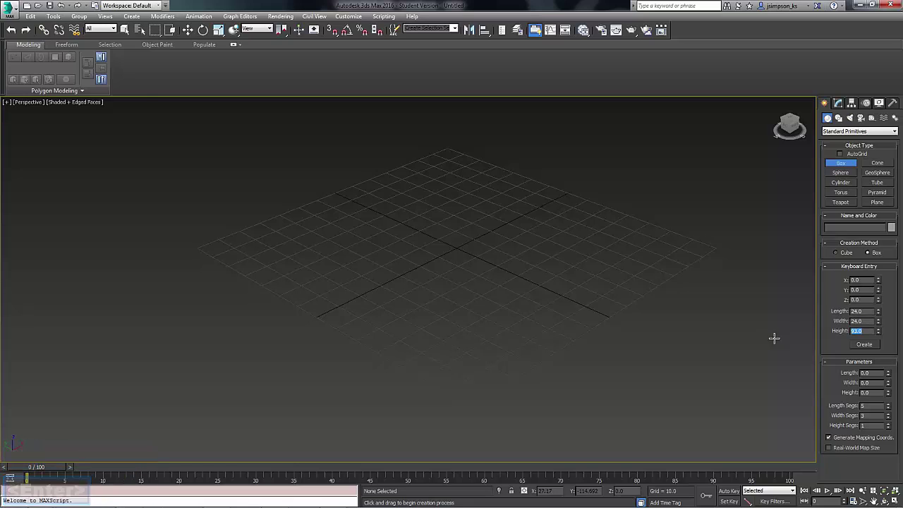
{"action": "left_click", "coordinate": [875, 349]}
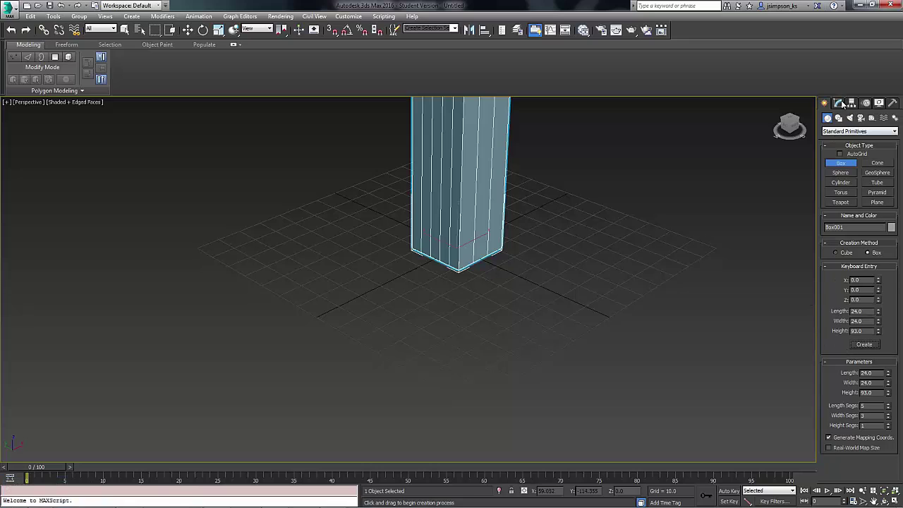
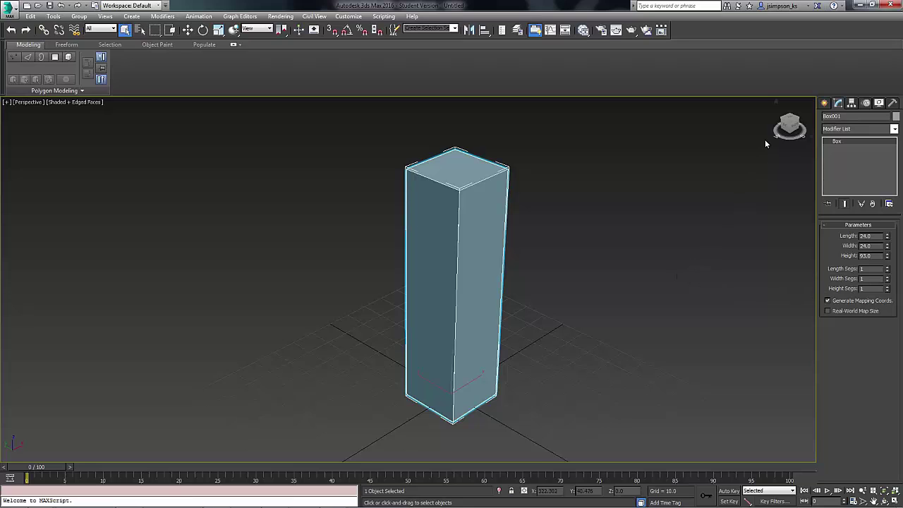
Draw a second 24 x 24 x 96 box to the right and give it 12 height segments
{"action": "left_click", "coordinate": [827, 104]}
{"action": "left_click", "coordinate": [843, 162]}
{"action": "left_click", "coordinate": [570, 379]}
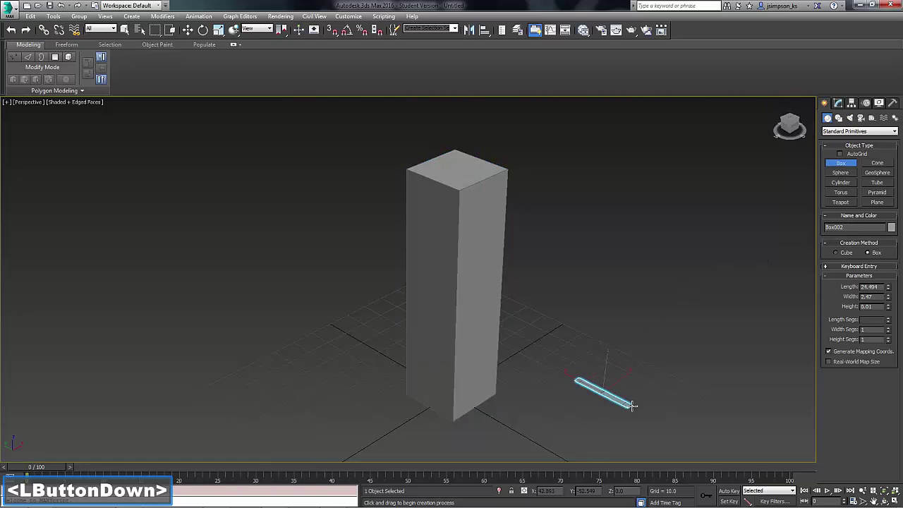
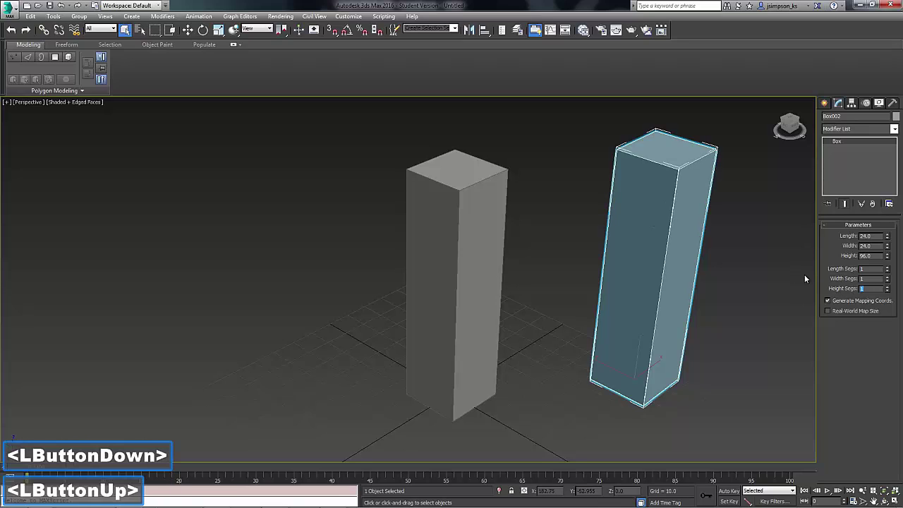
{"action": "type", "text": "12"}
{"action": "key", "text": "Return"}
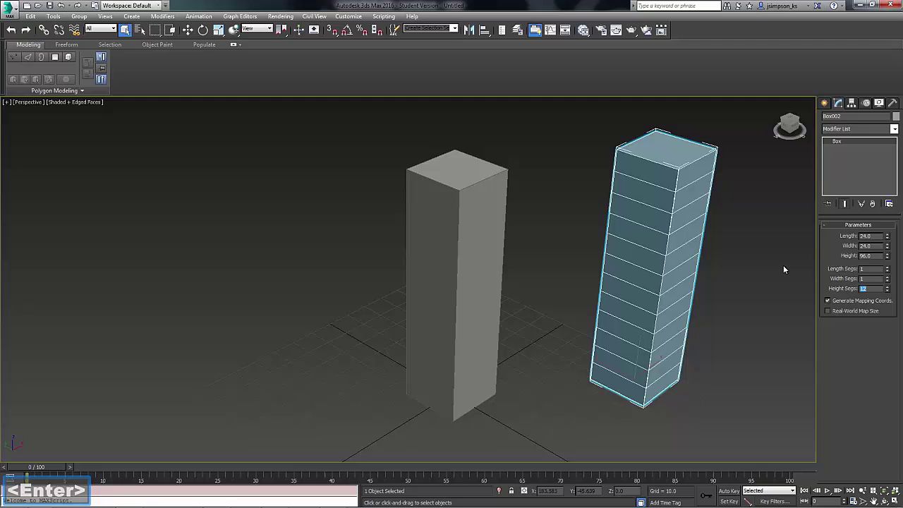
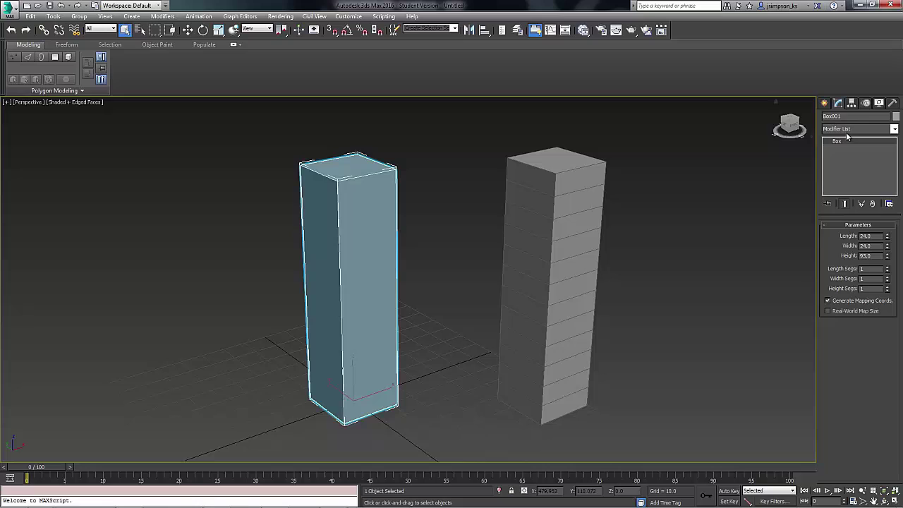
Add a Taper to Box001 with Amount 1.37 and Curve 2.12, flaring the top
{"action": "left_click", "coordinate": [850, 131]}
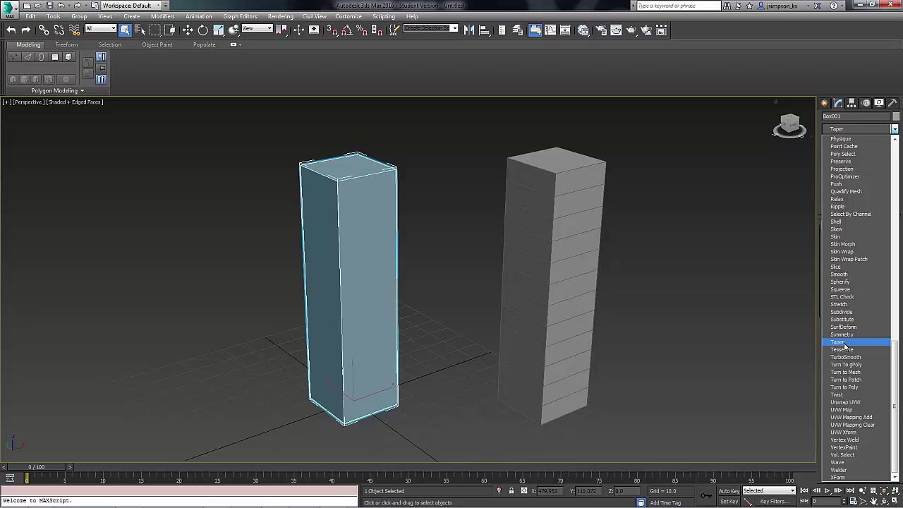
{"action": "left_click", "coordinate": [854, 345]}
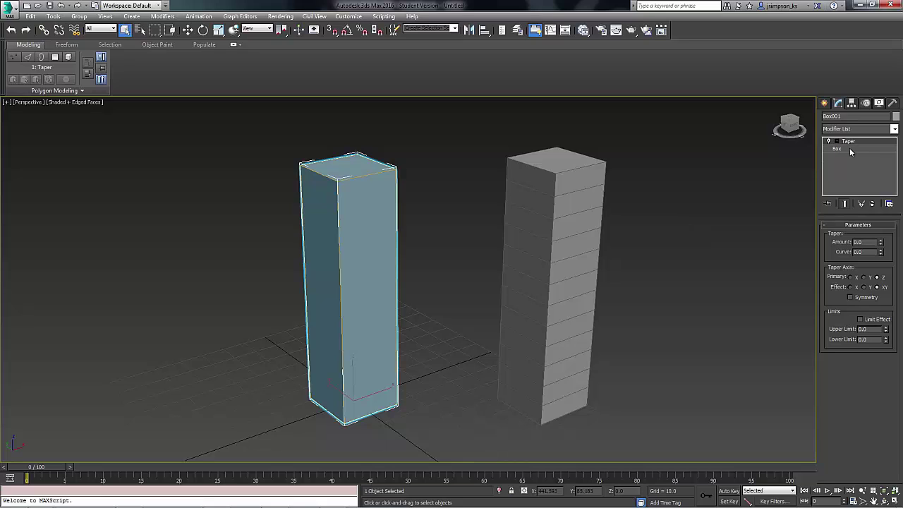
{"action": "left_click", "coordinate": [851, 148]}
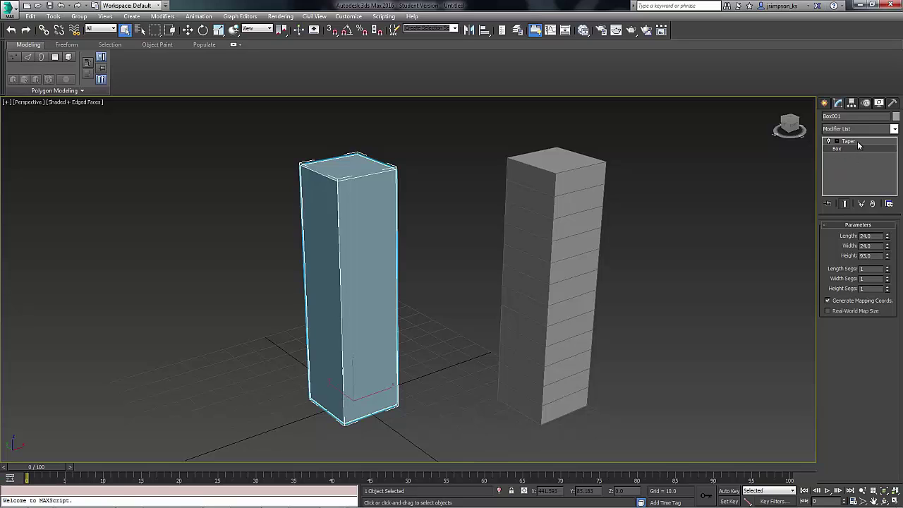
{"action": "left_click", "coordinate": [864, 145]}
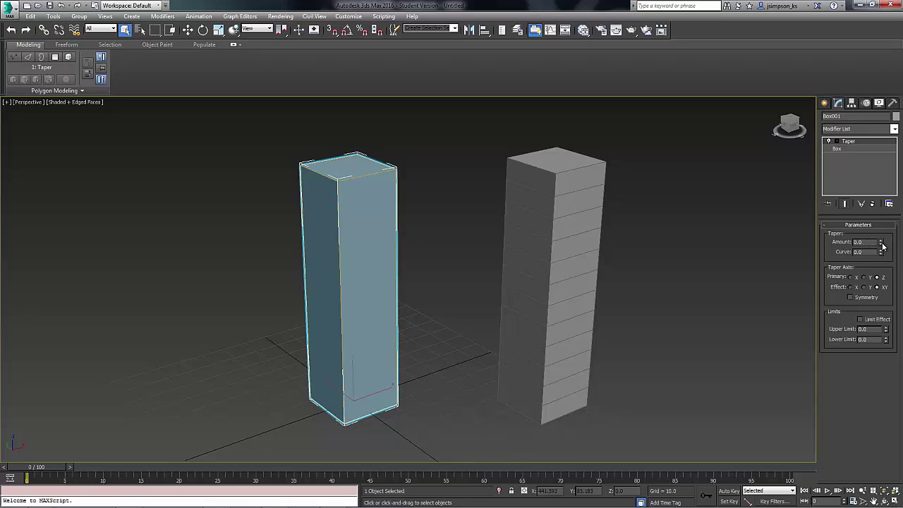
{"action": "left_click", "coordinate": [883, 242]}
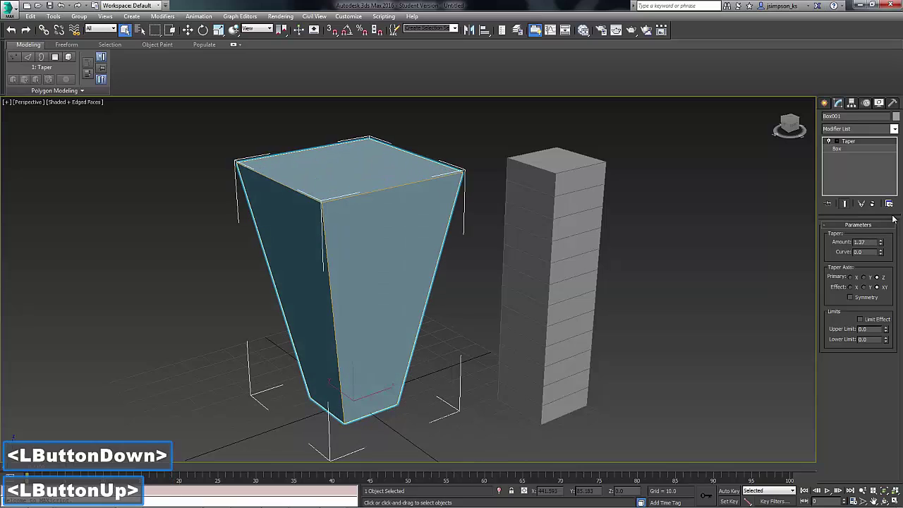
{"action": "left_click", "coordinate": [884, 252]}
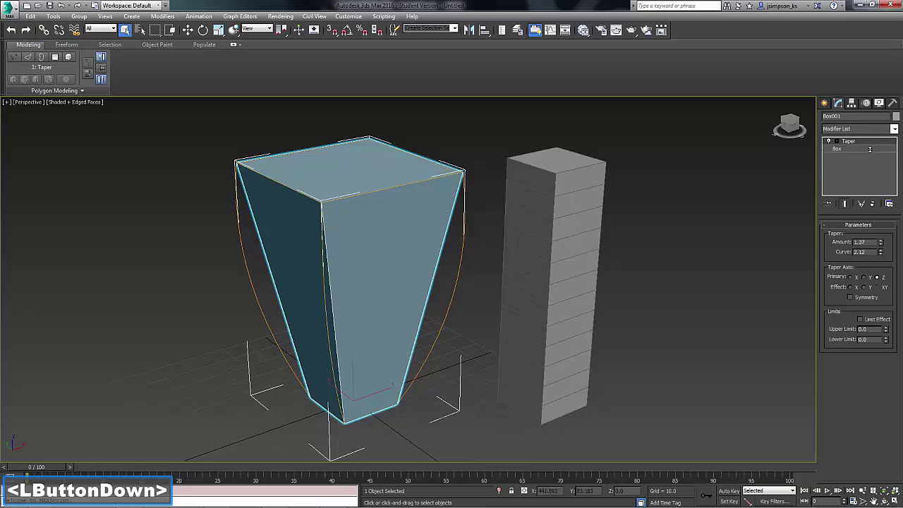
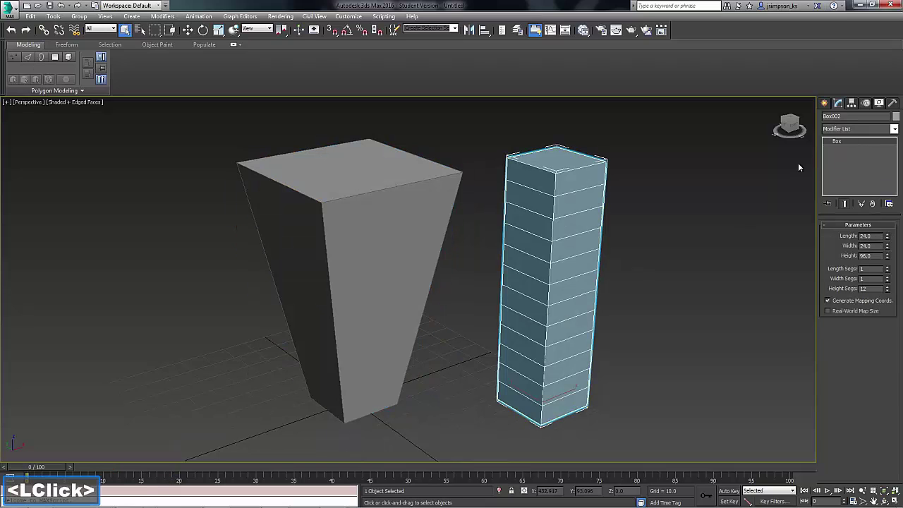
Add a Taper to Box002 with Amount 1.39 and Curve -4.71, pinching its middle
{"action": "left_click", "coordinate": [870, 133]}
{"action": "key", "text": "t"}
{"action": "left_click", "coordinate": [838, 342]}
{"action": "left_click", "coordinate": [882, 245]}
{"action": "left_click", "coordinate": [885, 254]}
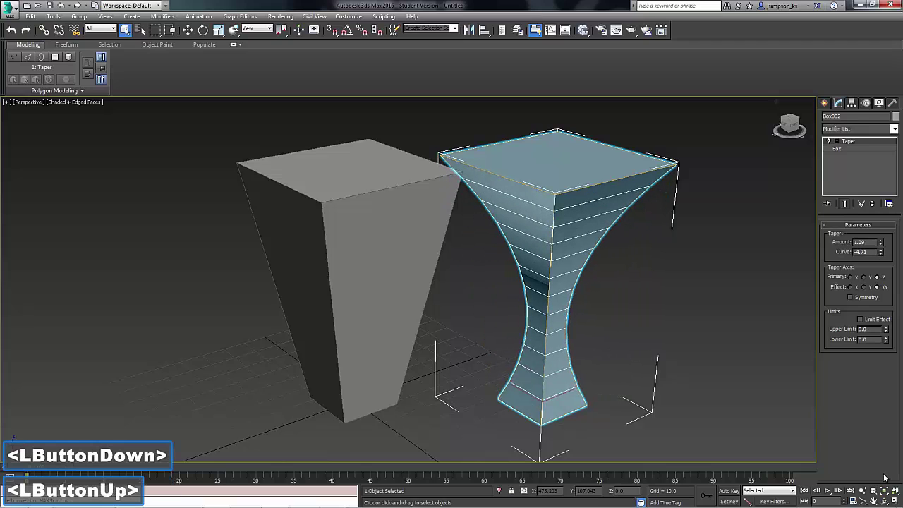
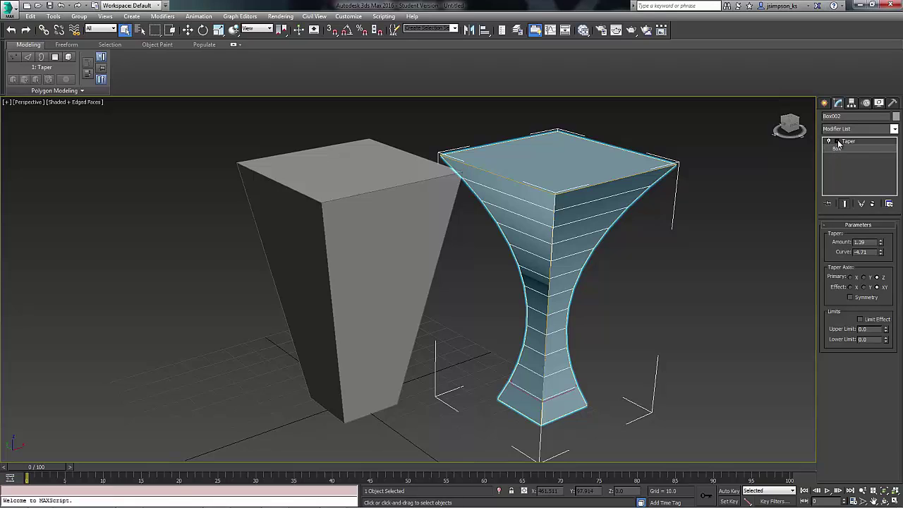
{"action": "left_click", "coordinate": [843, 144]}
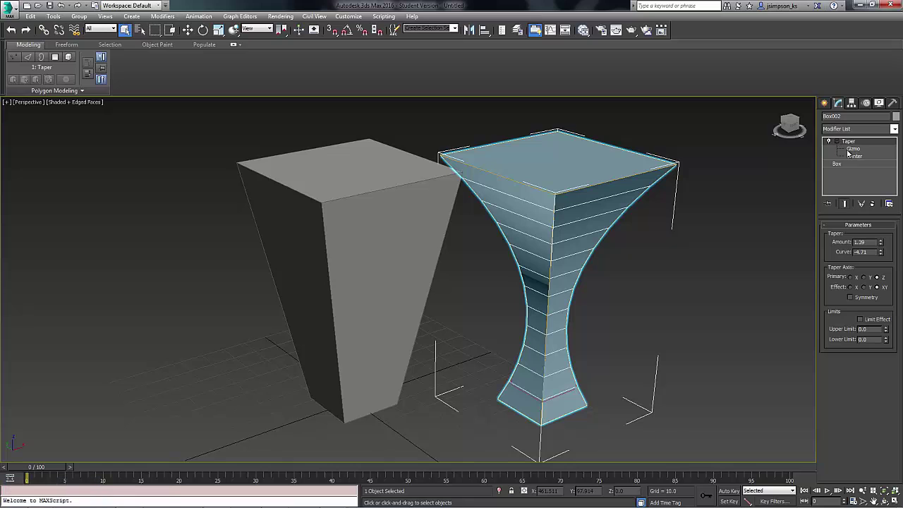
{"action": "left_click", "coordinate": [852, 152]}
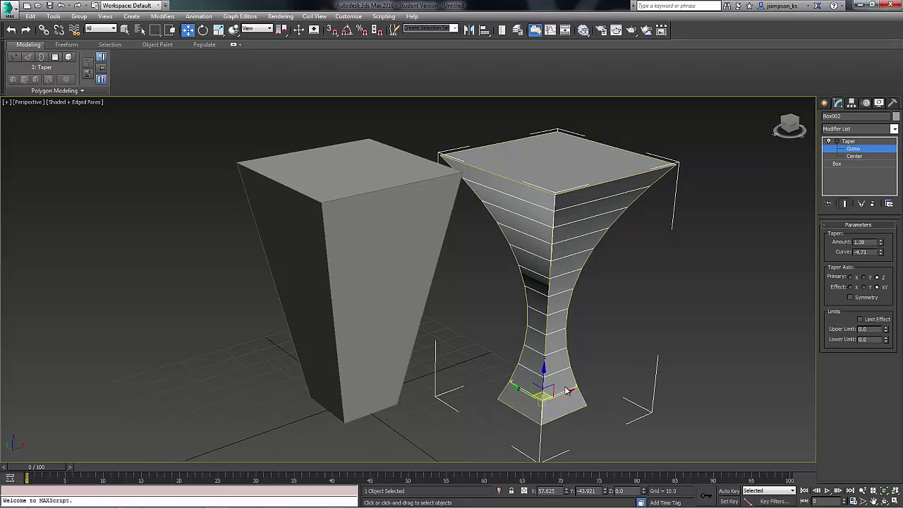
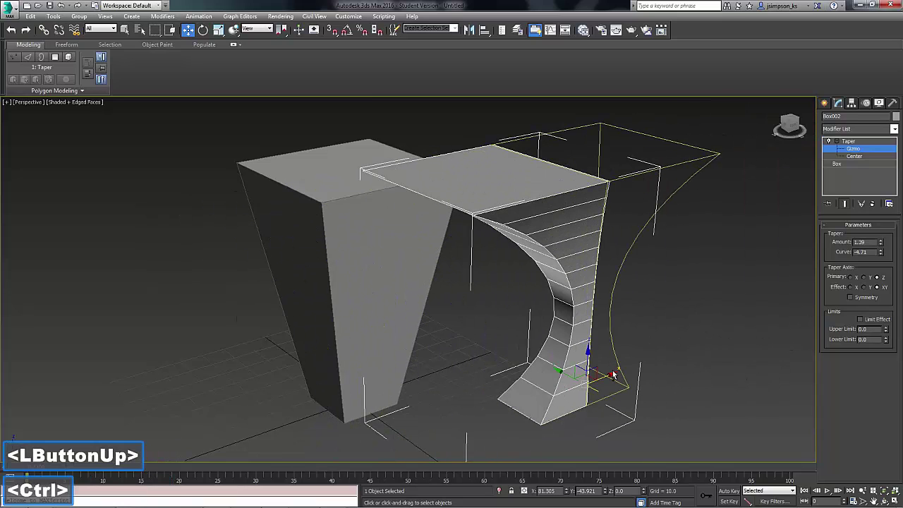
{"action": "key", "text": "ctrl+z"}
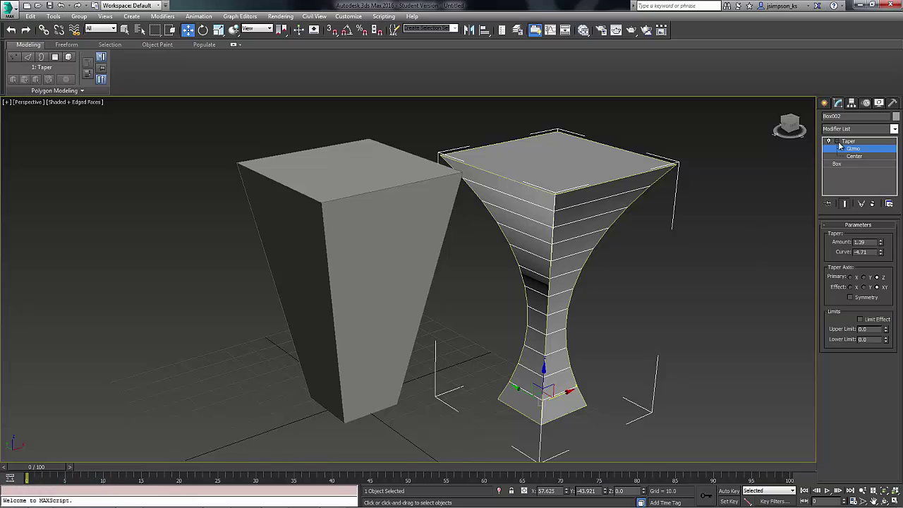
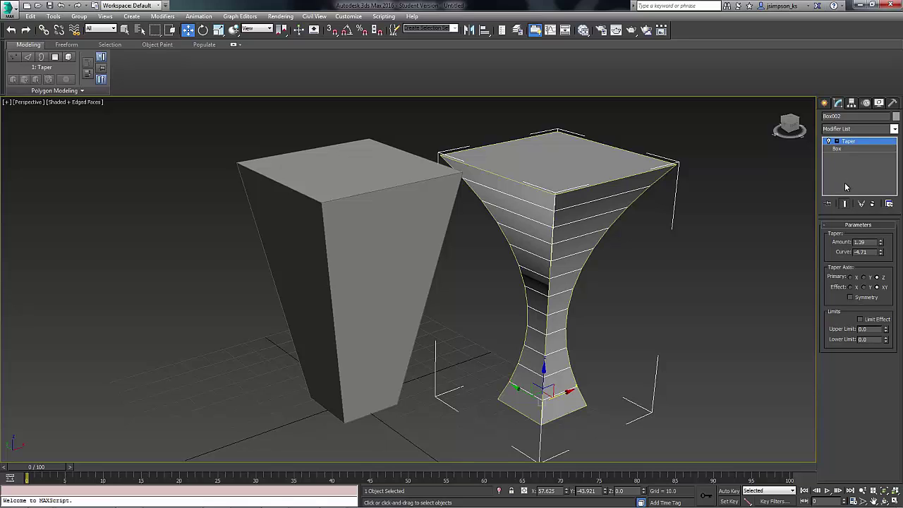
Delete the Taper modifier from the segmented box's stack
{"action": "left_click", "coordinate": [852, 144]}
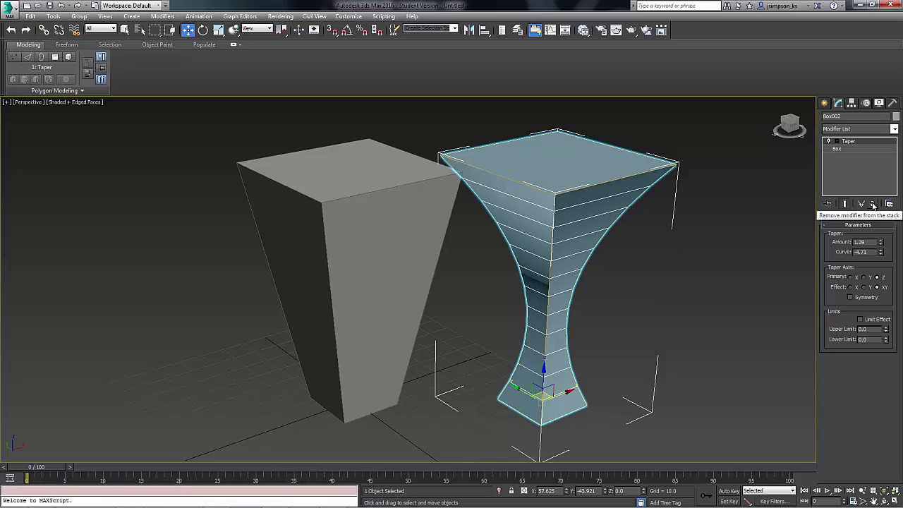
{"action": "left_click", "coordinate": [875, 205]}
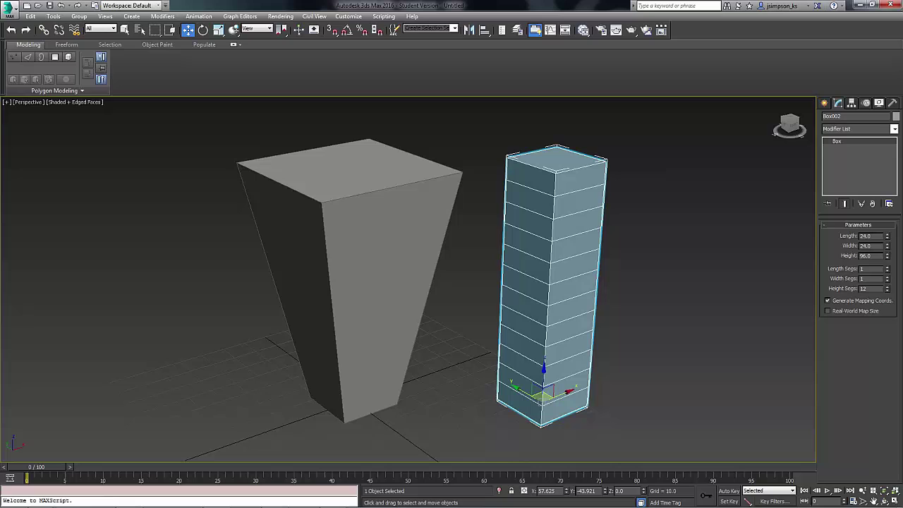
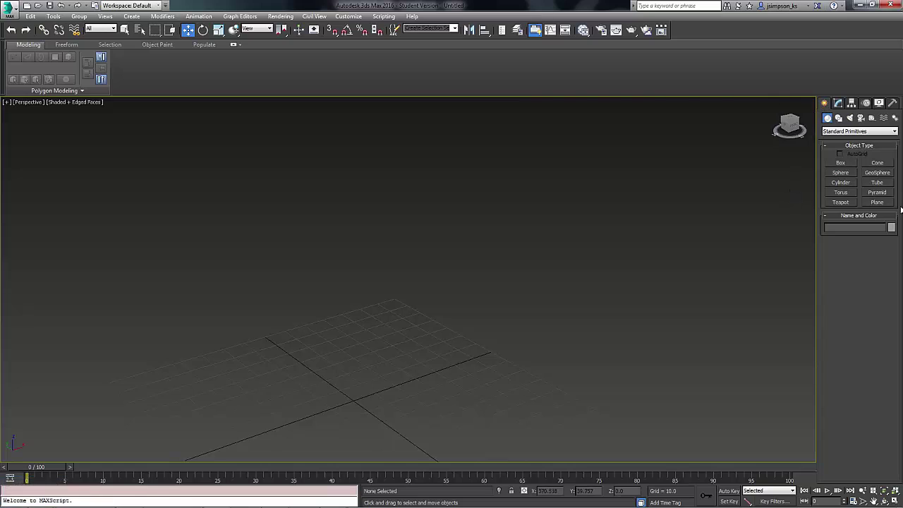
Create a 128 x 24 plane via Keyboard Entry and fit it in the view
{"action": "left_click", "coordinate": [889, 203]}
{"action": "left_click", "coordinate": [867, 266]}
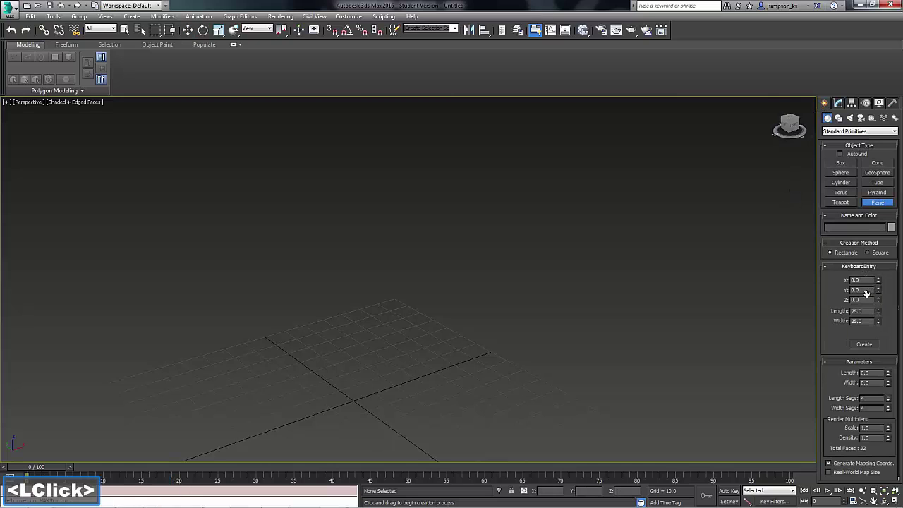
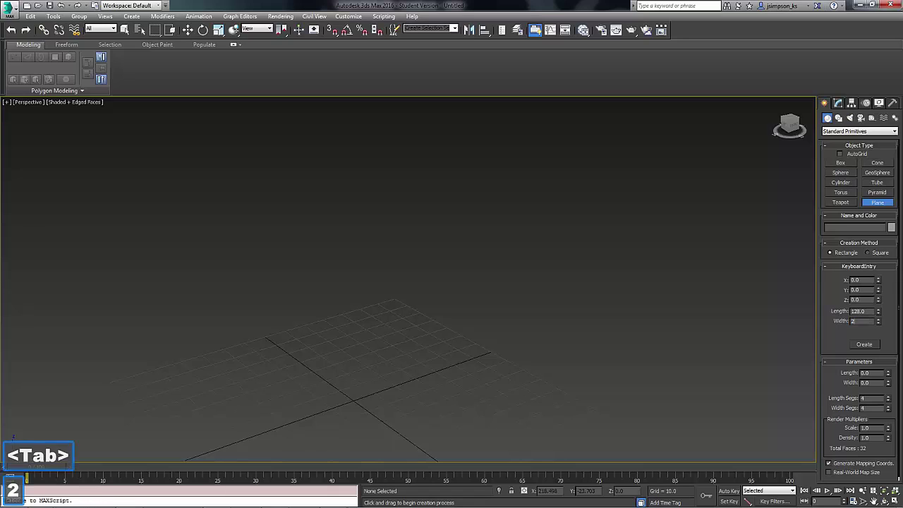
{"action": "type", "text": "24"}
{"action": "key", "text": "Return"}
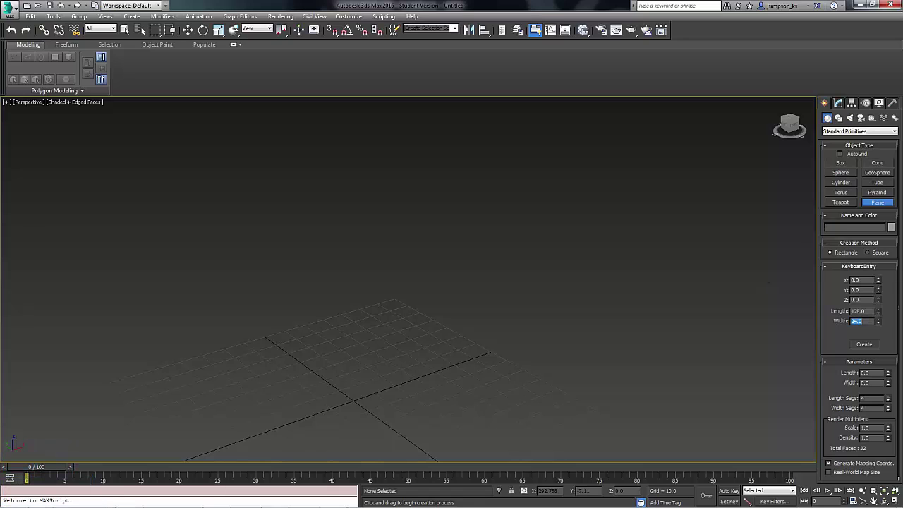
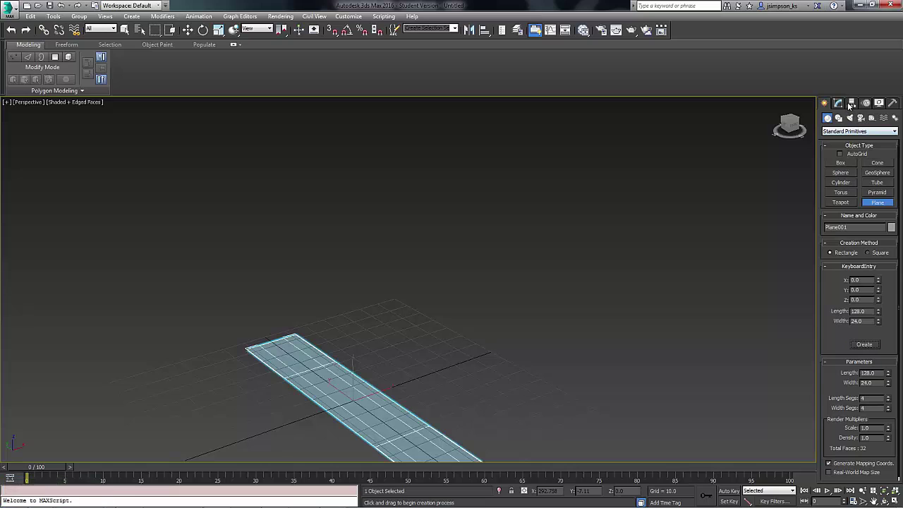
{"action": "left_click", "coordinate": [843, 102]}
{"action": "left_click", "coordinate": [612, 72]}
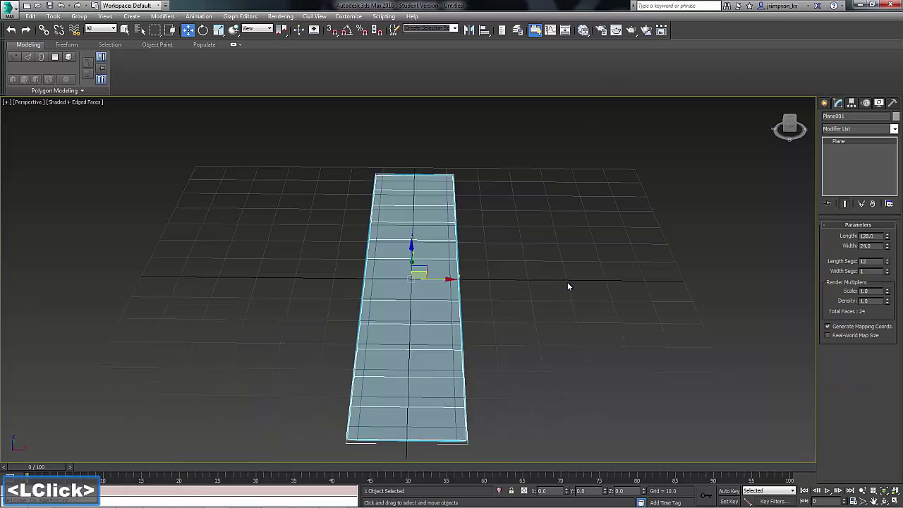
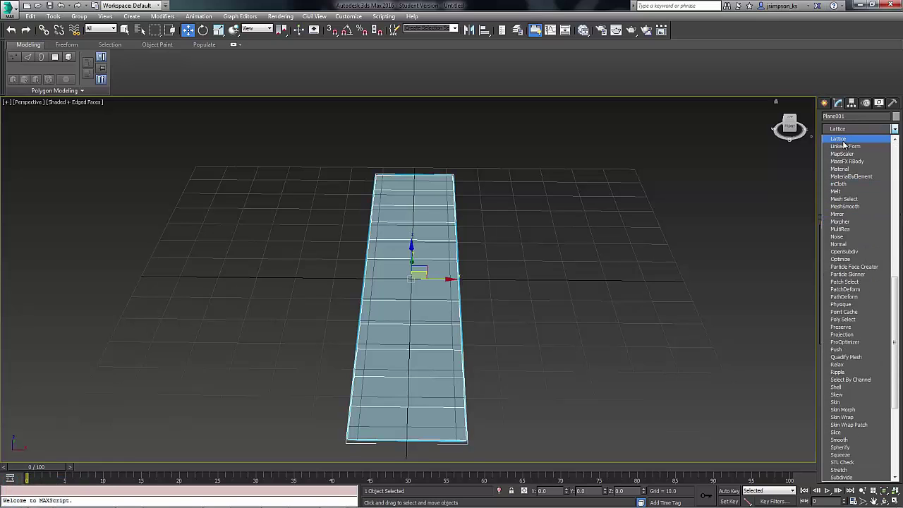
Add a Lattice modifier to the plane
{"action": "left_click", "coordinate": [845, 142]}
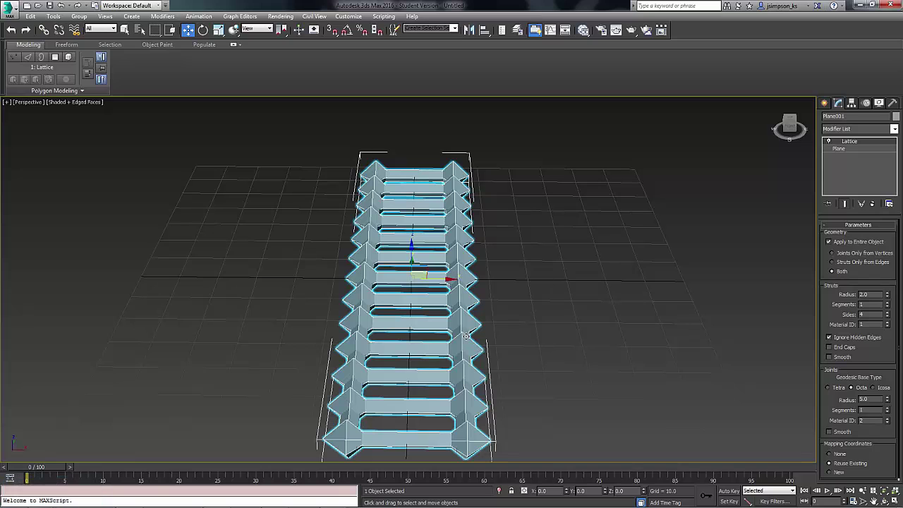
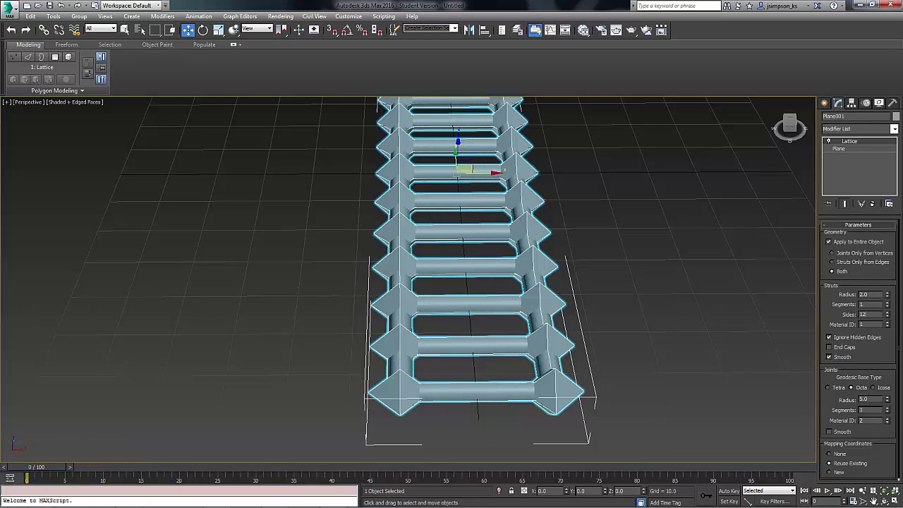
Set struts to 12 sides and joints to Icosa with 3 segments and radius 4
{"action": "key", "text": "Return"}
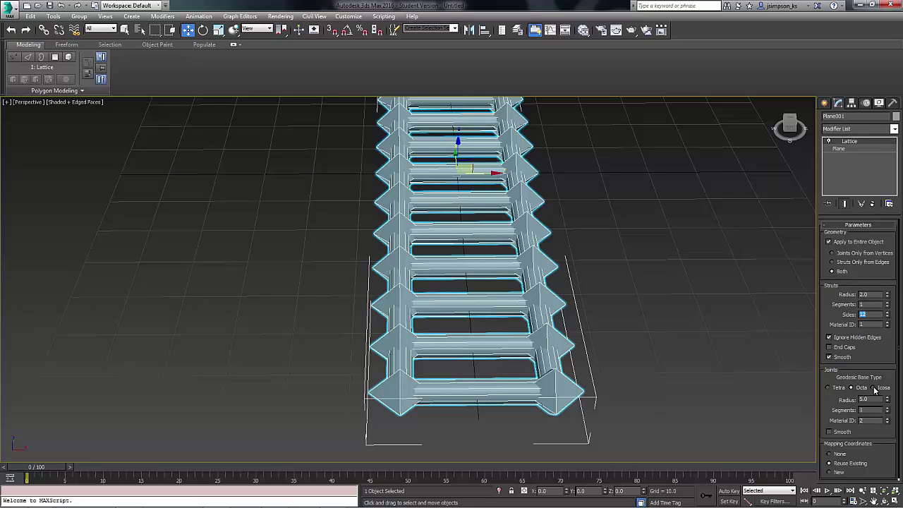
{"action": "left_click", "coordinate": [875, 386]}
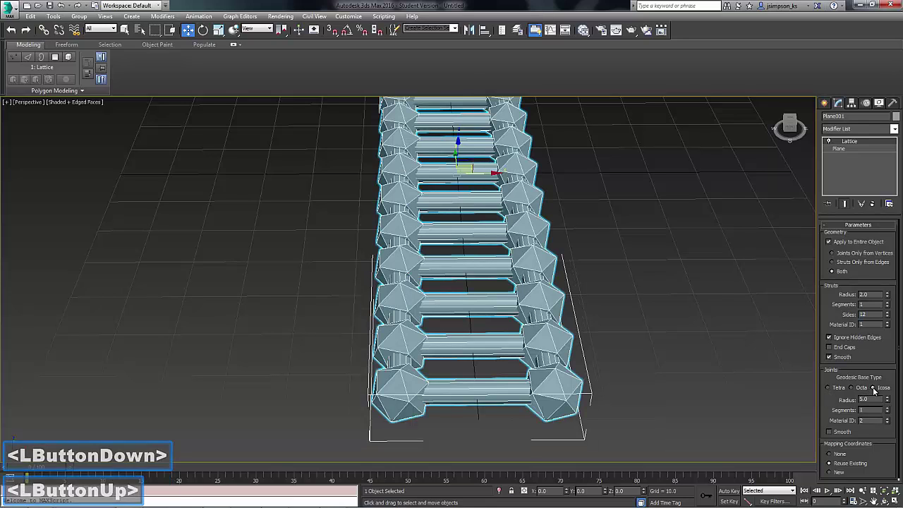
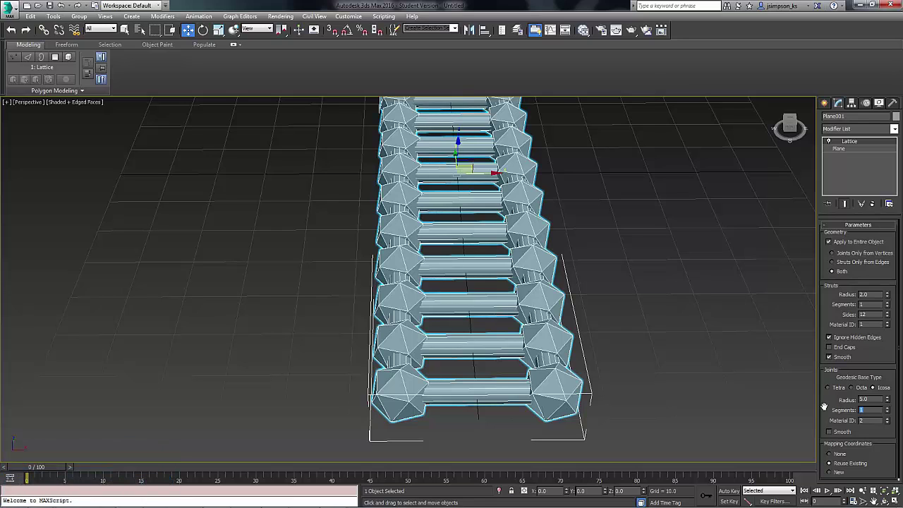
{"action": "key", "text": "Return"}
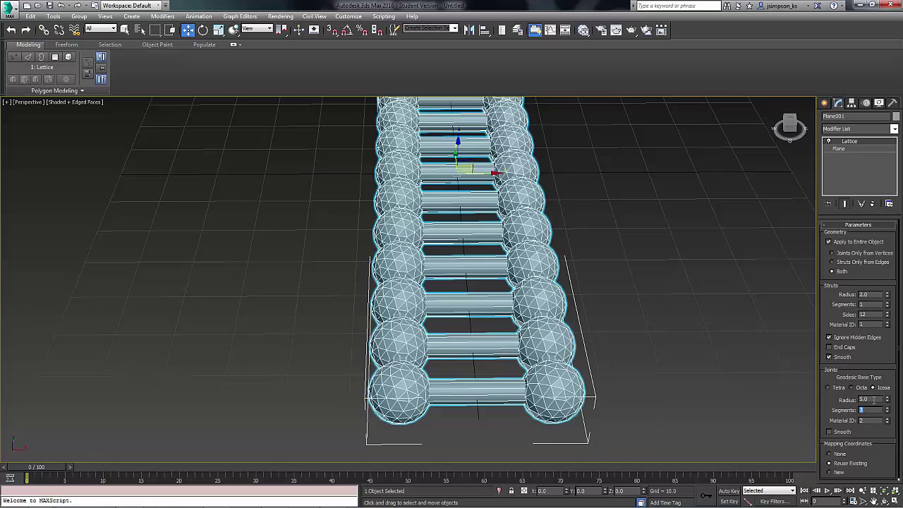
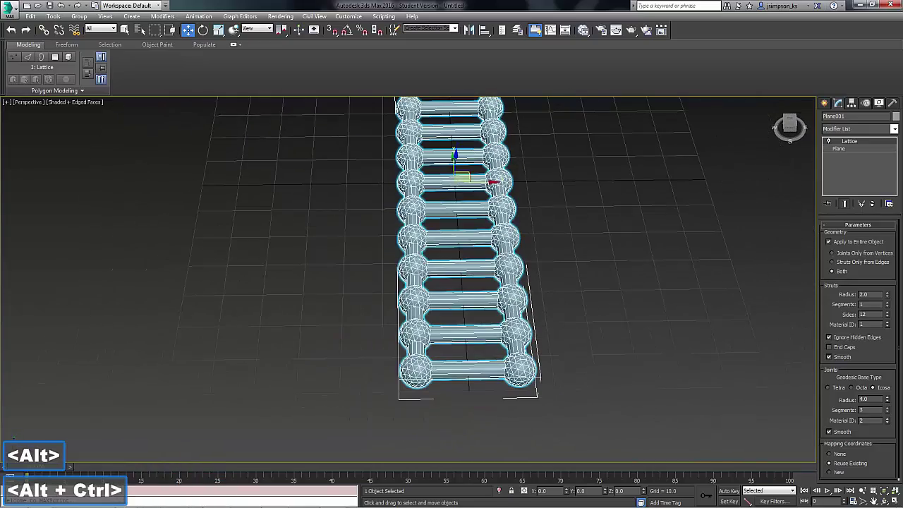
{"action": "left_click", "coordinate": [845, 132]}
{"action": "key", "text": "t"}
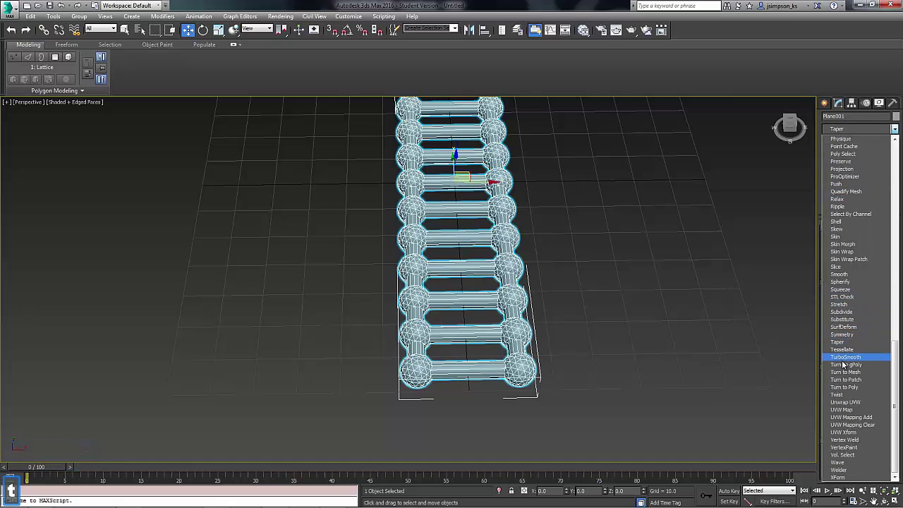
Add a Twist modifier set to the Y axis
{"action": "left_click", "coordinate": [842, 397]}
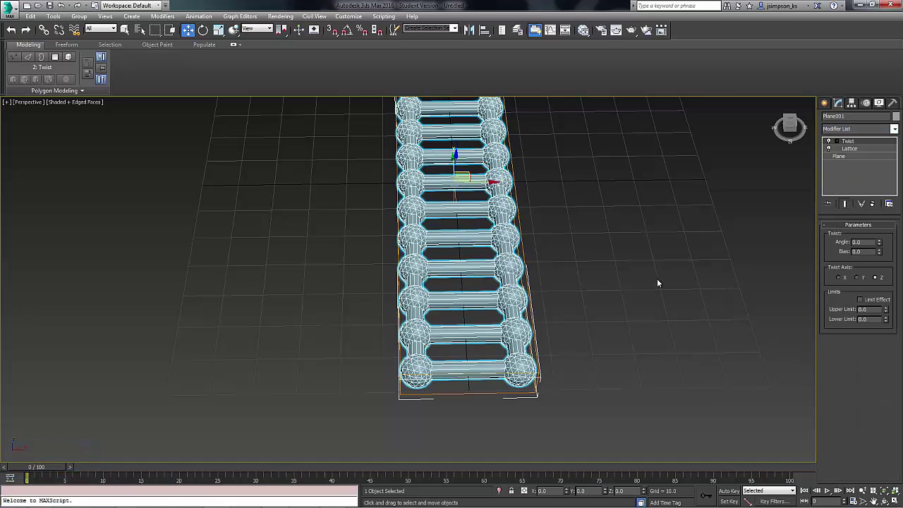
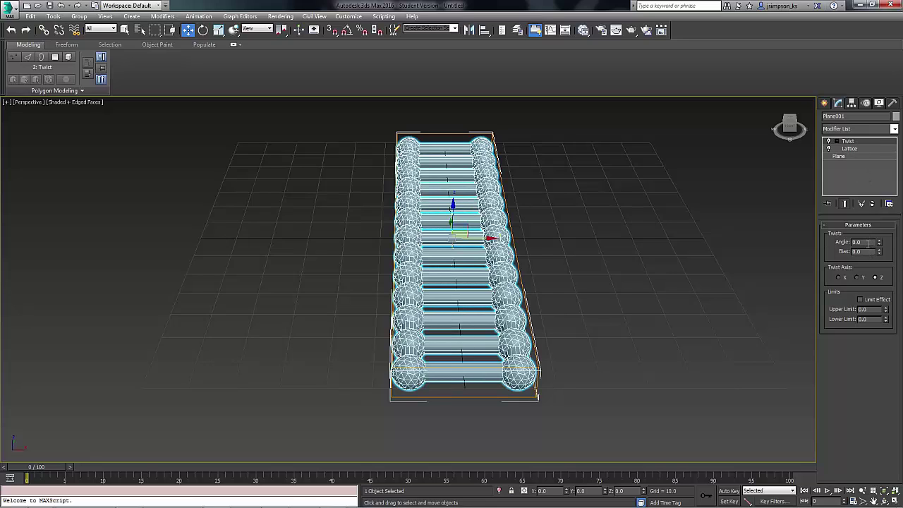
{"action": "left_click", "coordinate": [862, 281]}
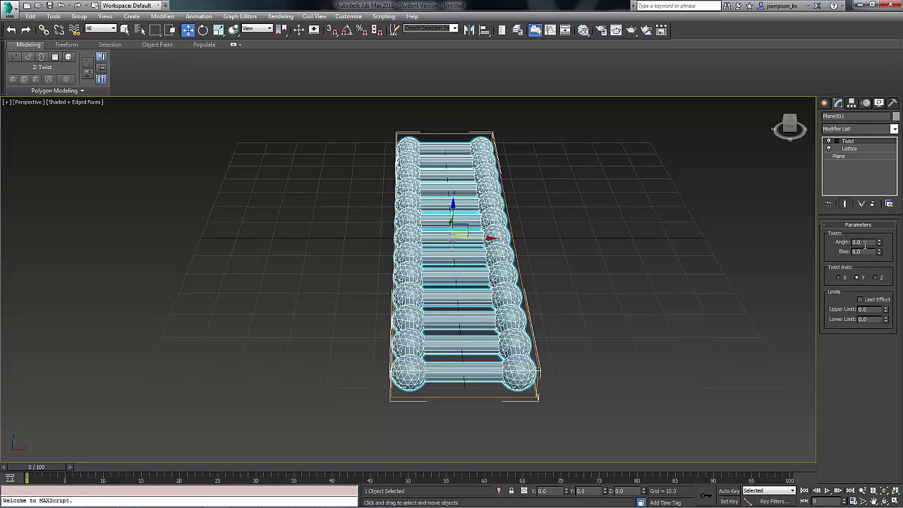
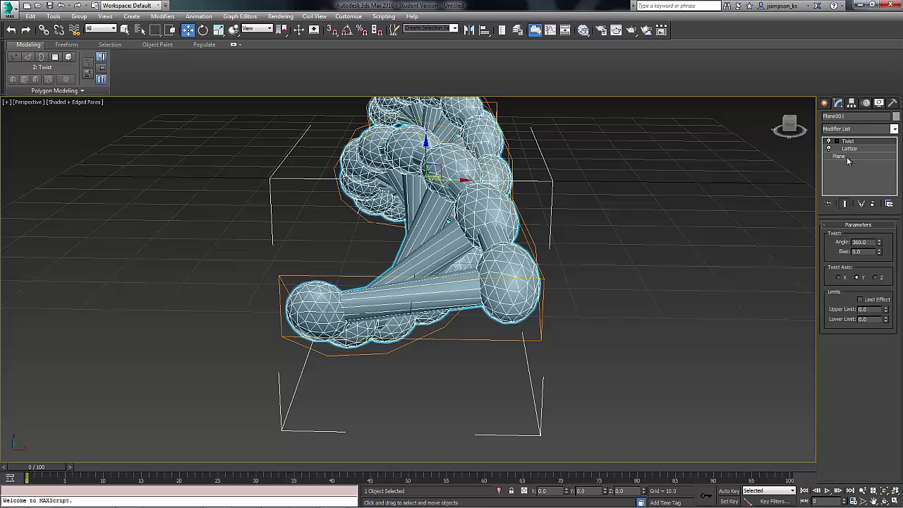
Inspect the Plane, Lattice and Twist levels of the modifier stack
{"action": "left_click", "coordinate": [849, 157]}
{"action": "left_click", "coordinate": [843, 204]}
{"action": "left_click", "coordinate": [859, 152]}
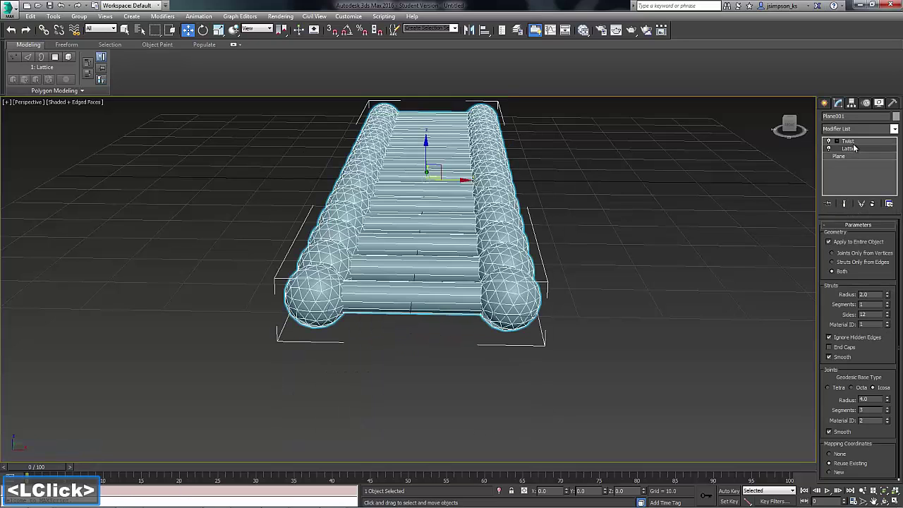
{"action": "left_click", "coordinate": [860, 145]}
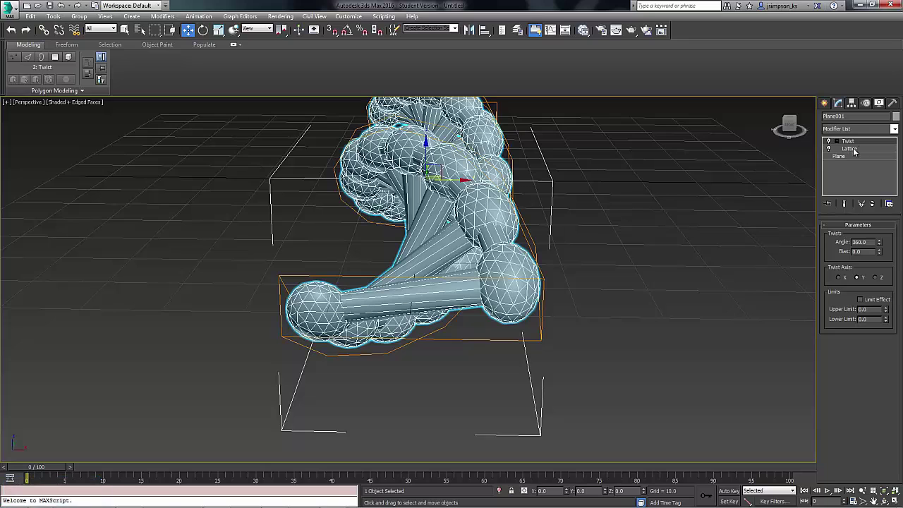
Move Twist below Lattice and view the resulting double helix maximized
{"action": "left_click", "coordinate": [856, 151]}
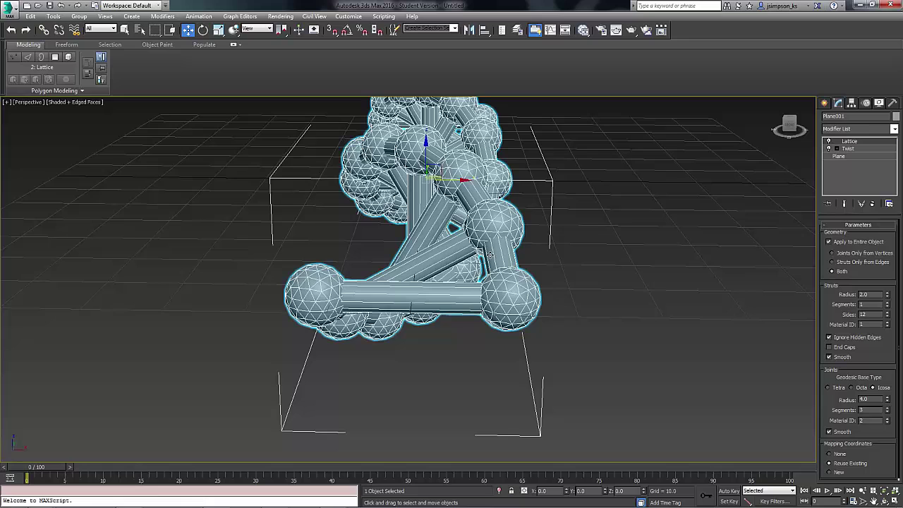
{"action": "left_click", "coordinate": [874, 149]}
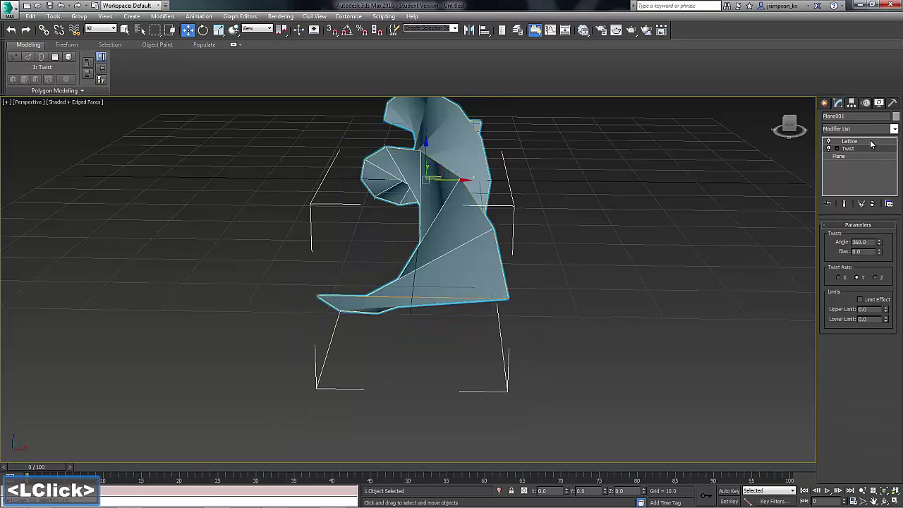
{"action": "left_click", "coordinate": [876, 144]}
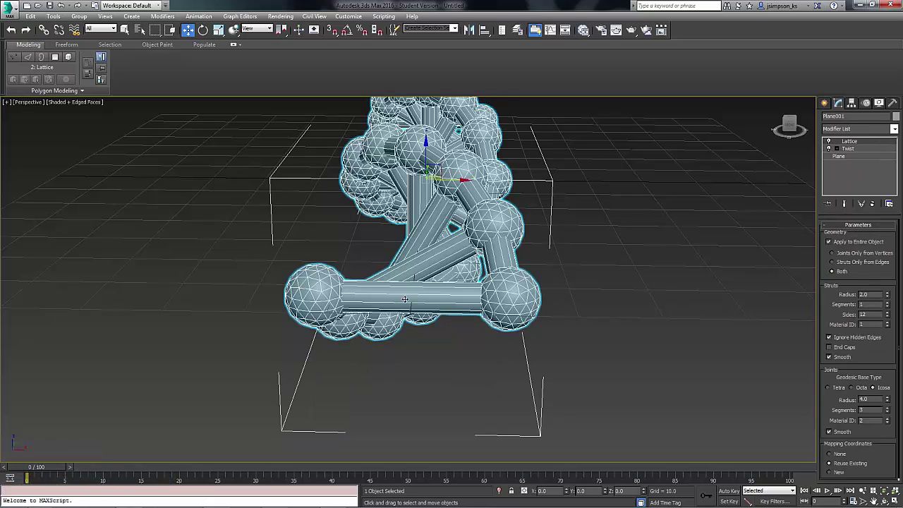
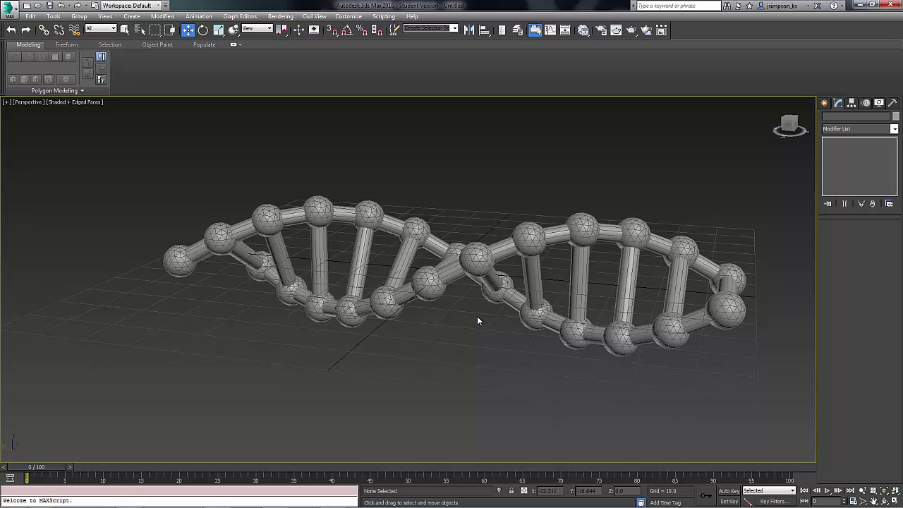
{"action": "key", "text": "alt+F10"}
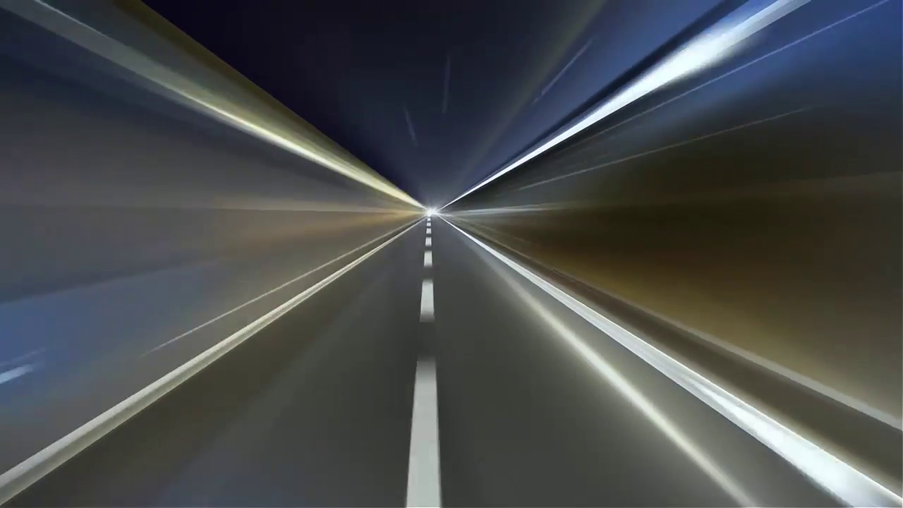